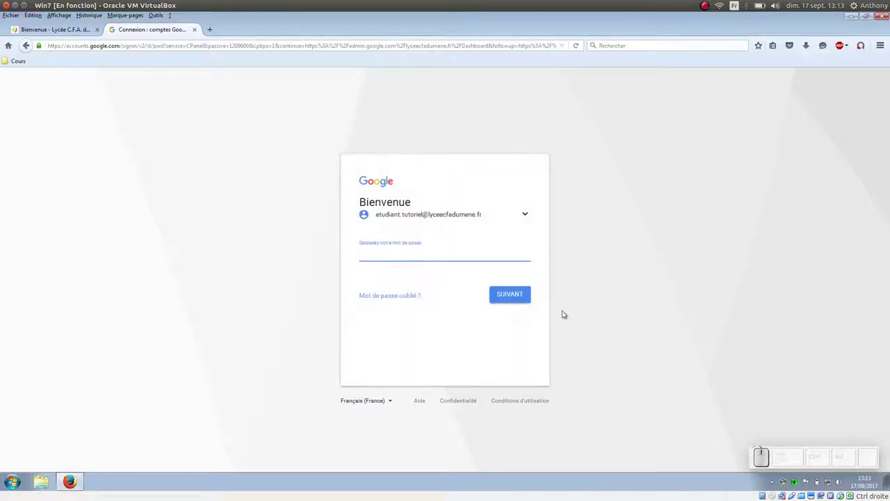
Enter the student account password in the 'Saisissez votre mot de passe' field.
{"action": "key", "text": "KP_0"}
{"action": "key", "text": "KP_1"}
{"action": "key", "text": "KP_Divide"}
{"action": "key", "text": "KP_0"}
{"action": "key", "text": "KP_1"}
{"action": "key", "text": "KP_Divide"}
{"action": "key", "text": "KP_0"}
{"action": "key", "text": "KP_1"}
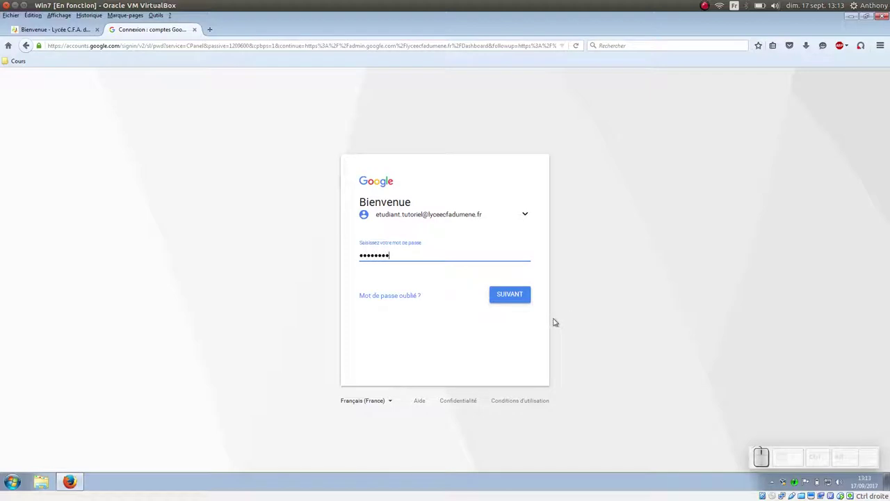
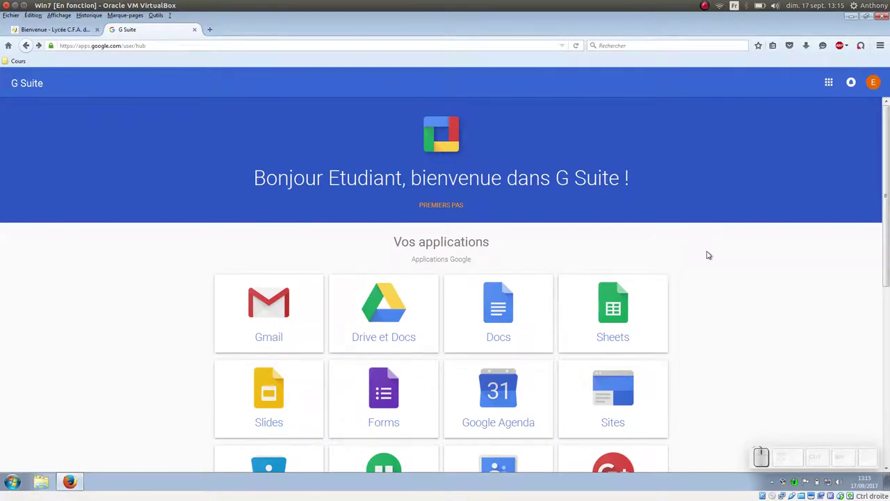
Browse the G Suite apps page and launch Gmail to reach the three-message inbox.
{"action": "scroll", "scroll_direction": "down", "scroll_amount": 3}
{"action": "scroll", "scroll_direction": "down", "scroll_amount": 3}
{"action": "scroll", "scroll_direction": "down", "scroll_amount": 3}
{"action": "scroll", "scroll_direction": "up", "scroll_amount": 3}
{"action": "scroll", "scroll_direction": "up", "scroll_amount": 3}
{"action": "left_click", "coordinate": [274, 301]}
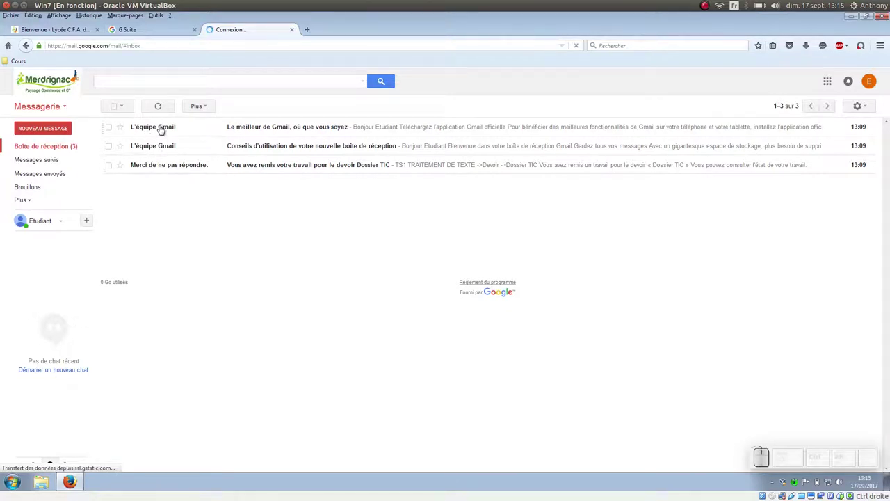
Read the L'équipe Gmail welcome message, return to the inbox and tick it for deletion.
{"action": "left_click", "coordinate": [163, 129]}
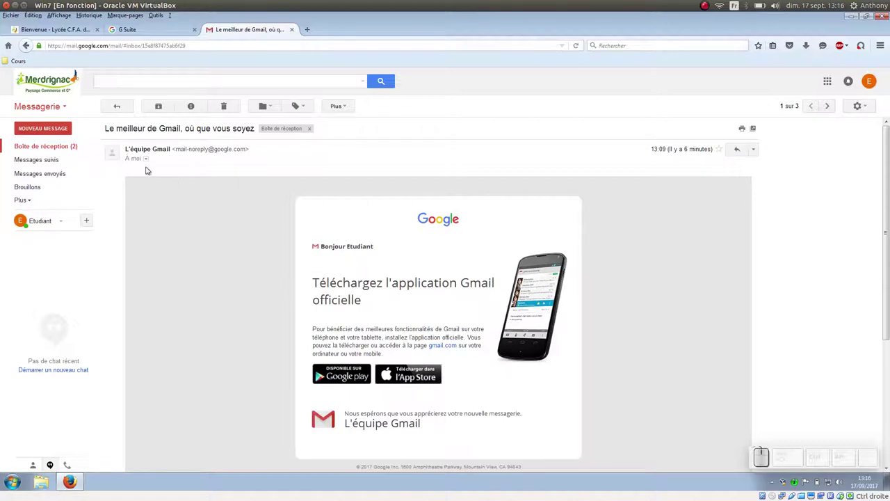
{"action": "left_click", "coordinate": [63, 148]}
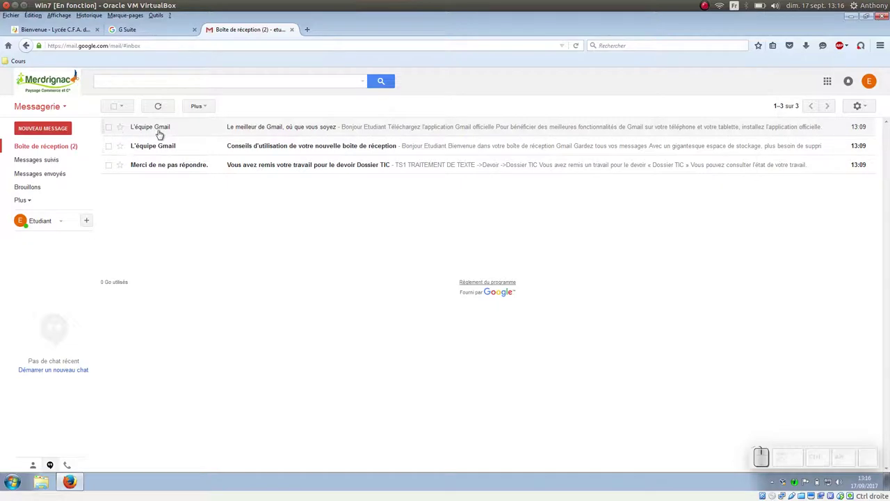
{"action": "left_click", "coordinate": [112, 123]}
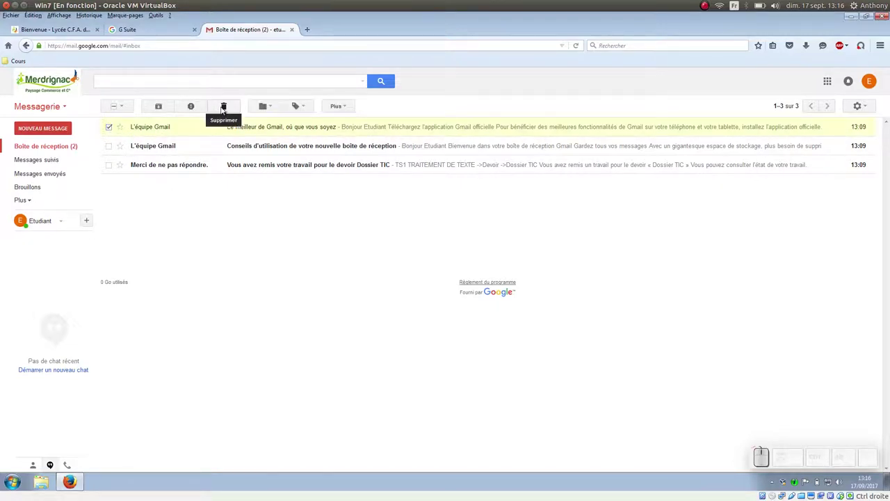
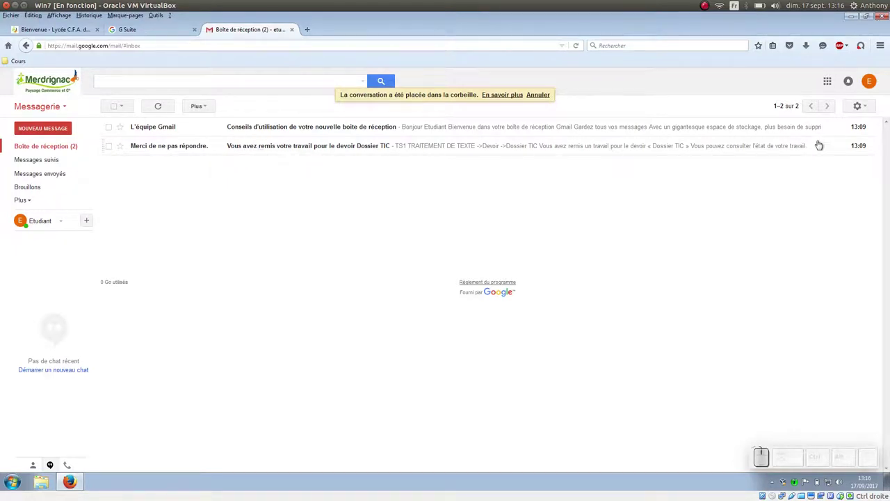
Reach Gmail's general Paramètres and enable a custom signature for editing.
{"action": "left_click", "coordinate": [865, 105]}
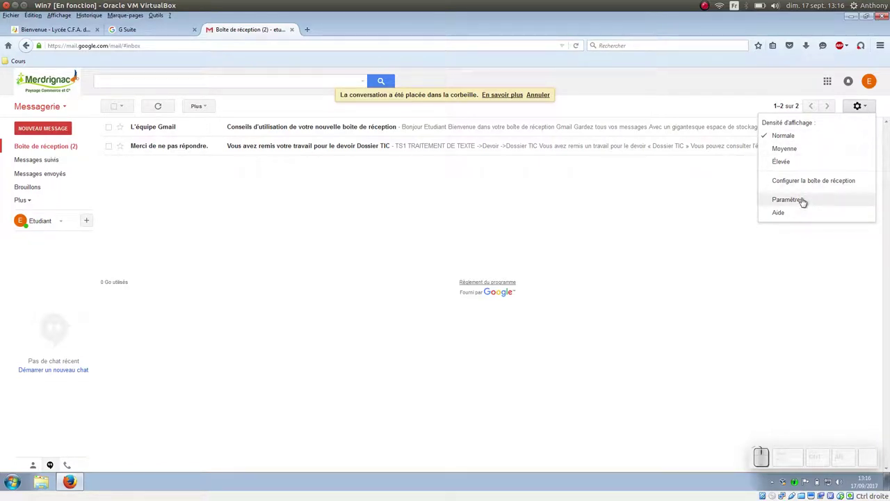
{"action": "left_click", "coordinate": [804, 201]}
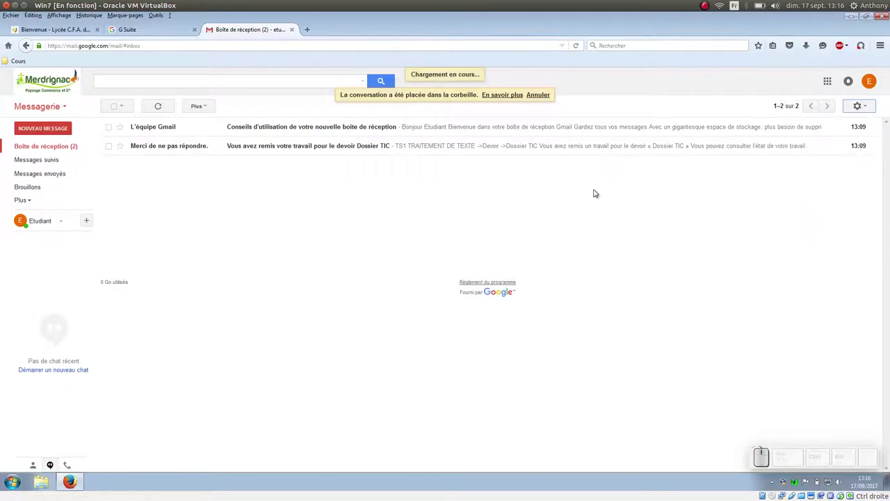
{"action": "scroll", "scroll_direction": "down", "scroll_amount": 3}
{"action": "scroll", "scroll_direction": "down", "scroll_amount": 3}
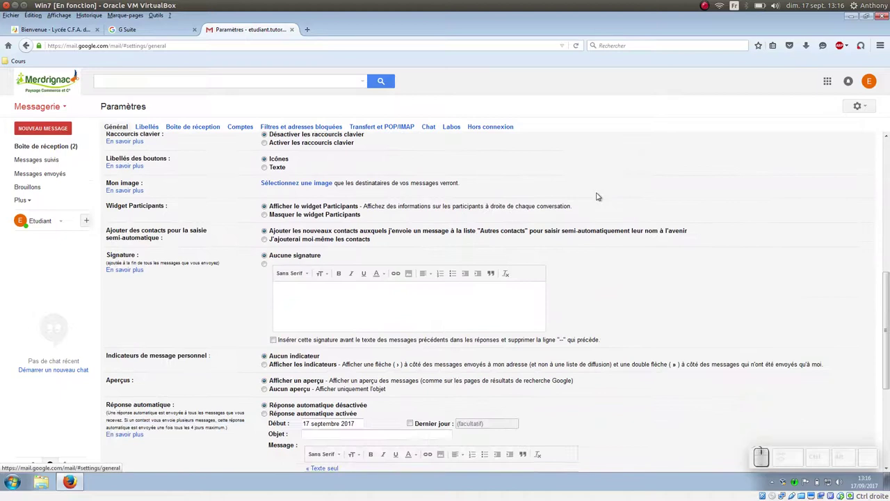
{"action": "left_click", "coordinate": [847, 75]}
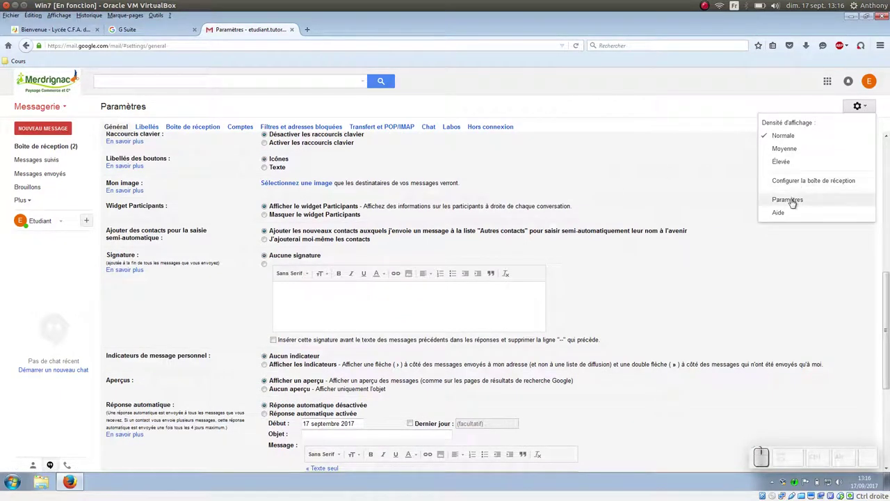
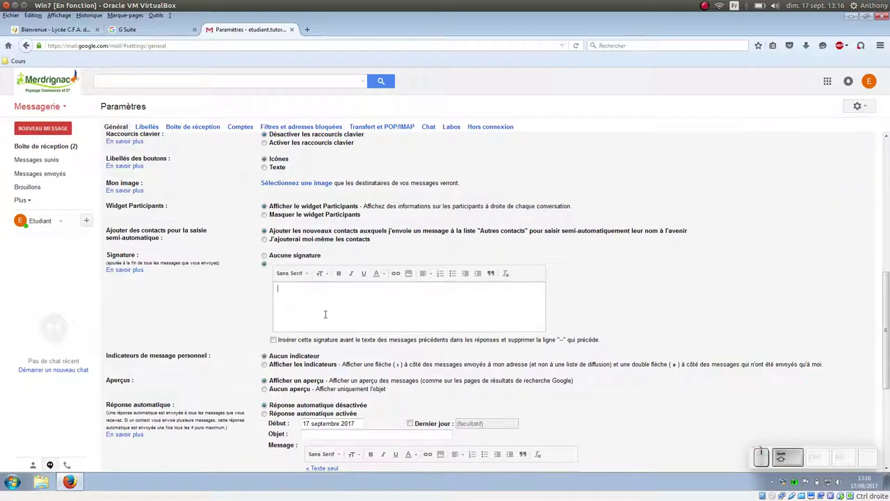
Write the signature 'Etudiant Tutoriel / BTS 1 TC / Lycée du Mené' and place it above quoted text in replies.
{"action": "key", "text": "Caps_Lock"}
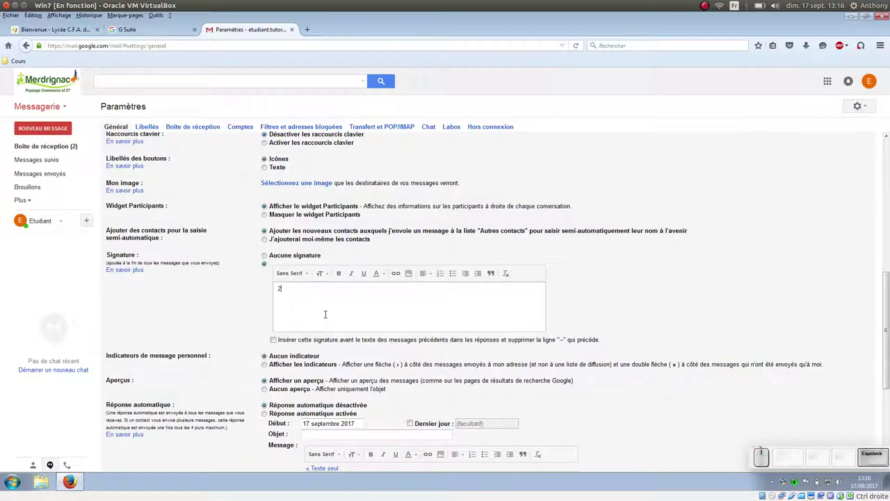
{"action": "key", "text": "BackSpace"}
{"action": "key", "text": "shift+e"}
{"action": "key", "text": "space"}
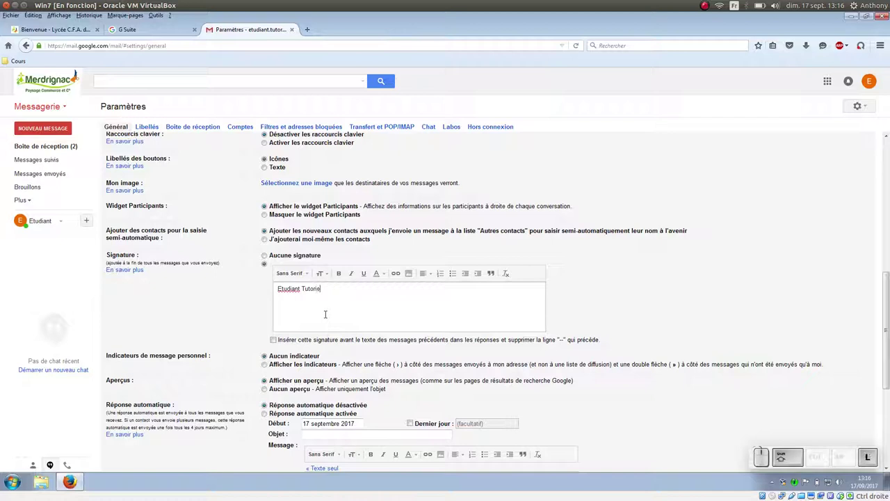
{"action": "key", "text": "shift+Return"}
{"action": "key", "text": "shift+space"}
{"action": "key", "text": "KP_1"}
{"action": "key", "text": "space"}
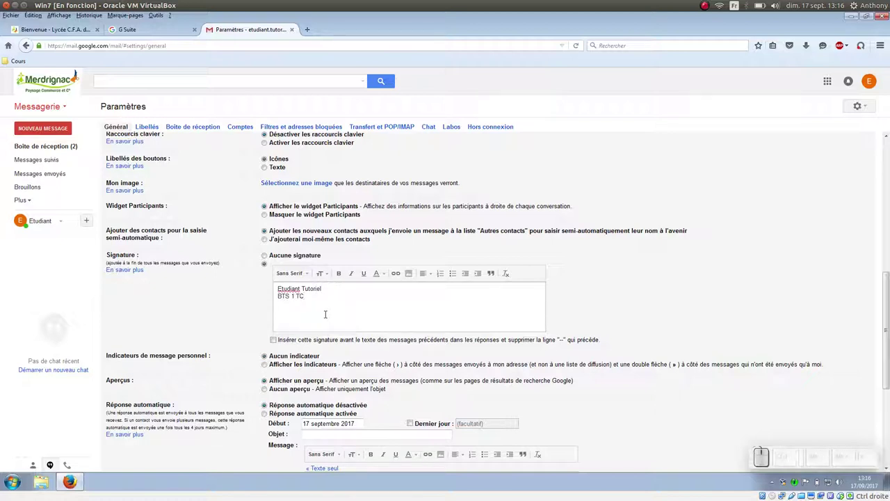
{"action": "key", "text": "Return"}
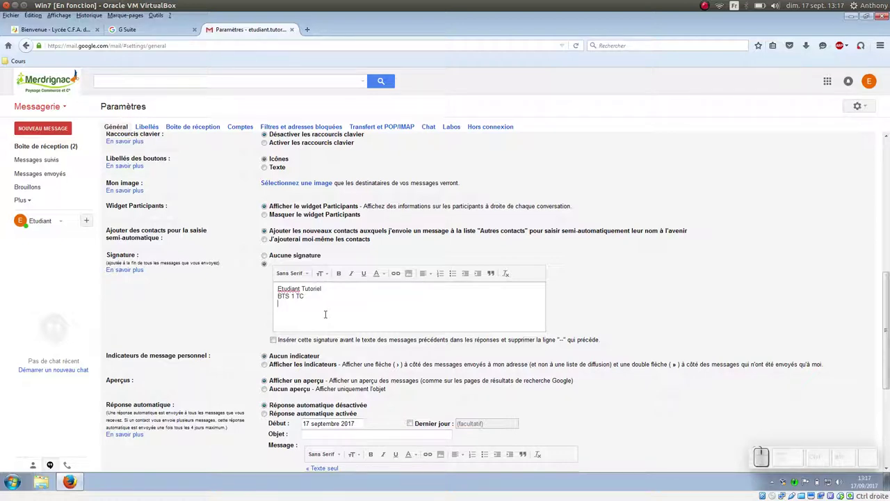
{"action": "key", "text": "shift+space"}
{"action": "key", "text": "u"}
{"action": "key", "text": "space"}
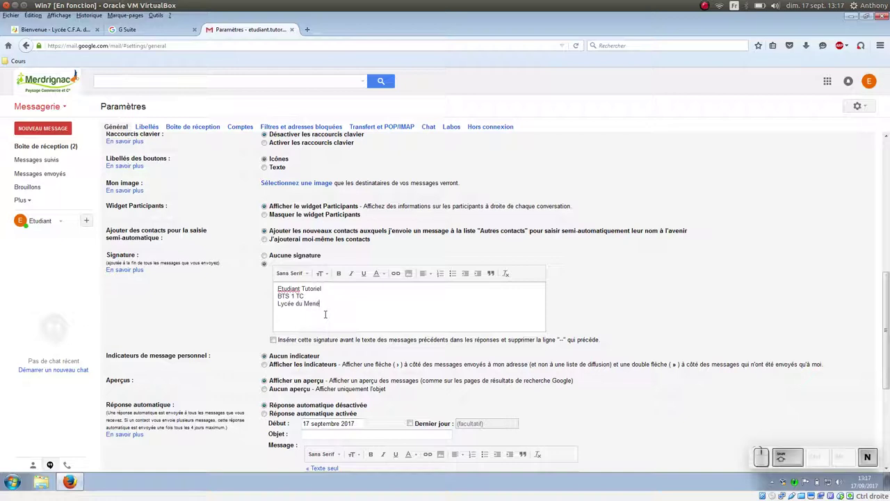
{"action": "left_click", "coordinate": [274, 340]}
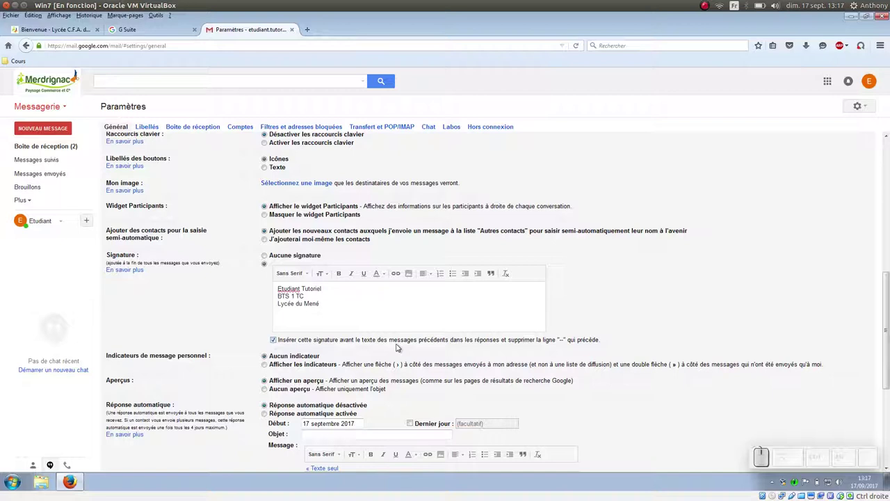
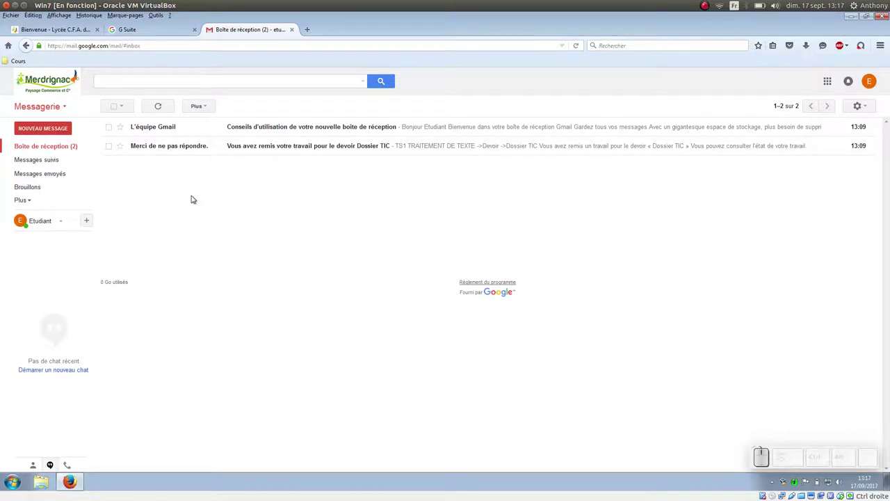
Switch from Messagerie to Contacts and start a blank NOUVEAU CONTACT.
{"action": "left_click", "coordinate": [63, 106]}
{"action": "left_click", "coordinate": [40, 136]}
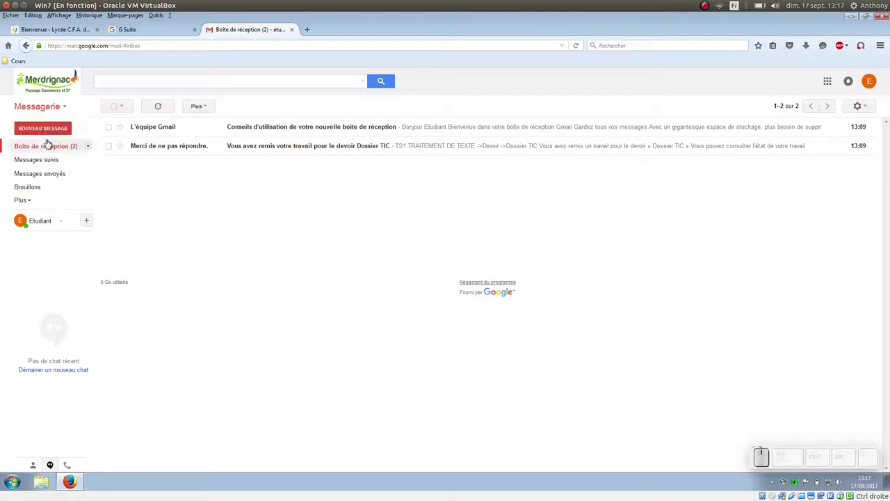
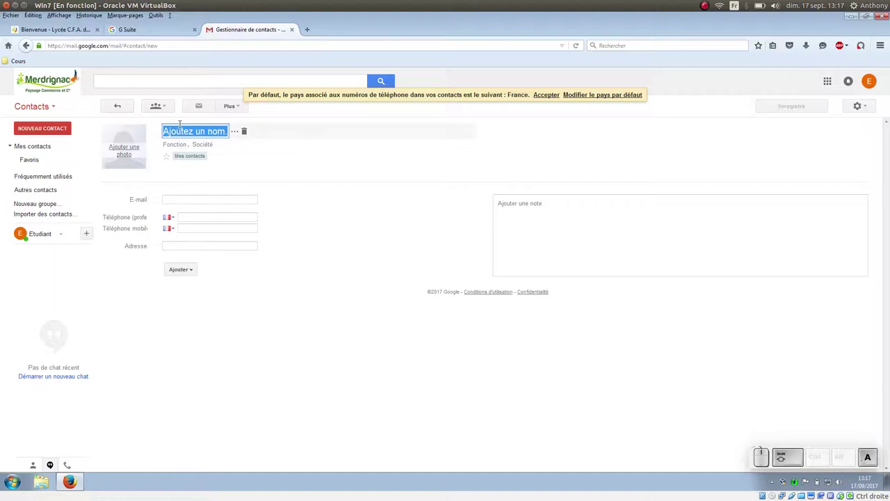
{"action": "key", "text": "shift+space"}
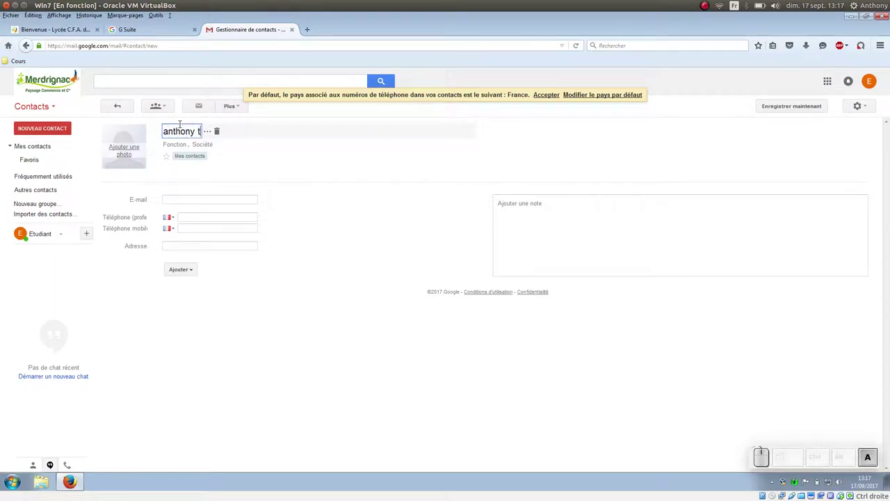
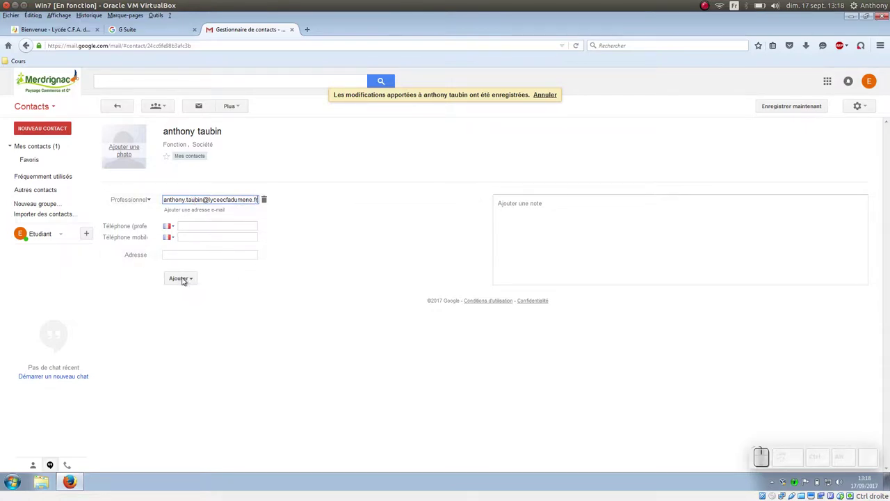
{"action": "left_click", "coordinate": [186, 273]}
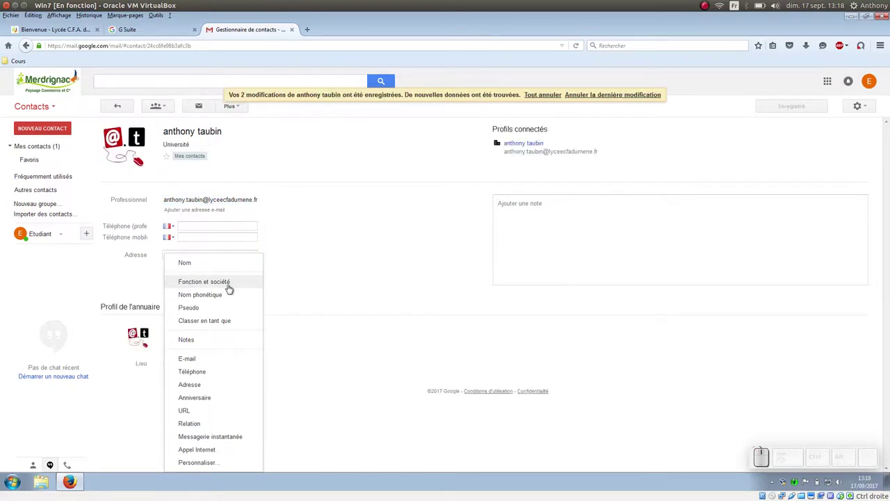
{"action": "left_click", "coordinate": [229, 285]}
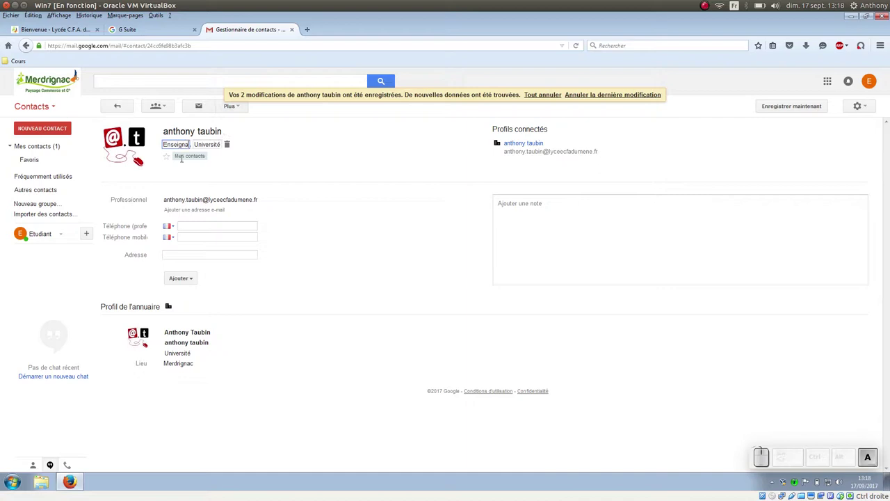
{"action": "key", "text": "space"}
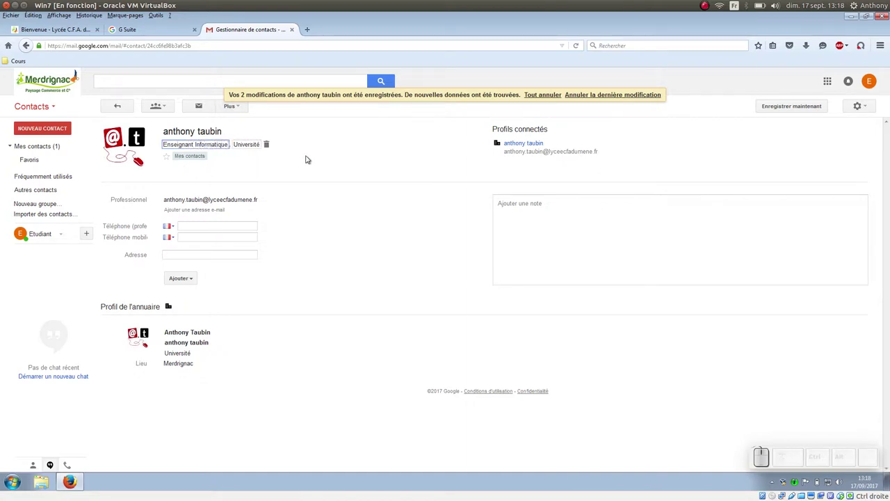
{"action": "left_click", "coordinate": [786, 105]}
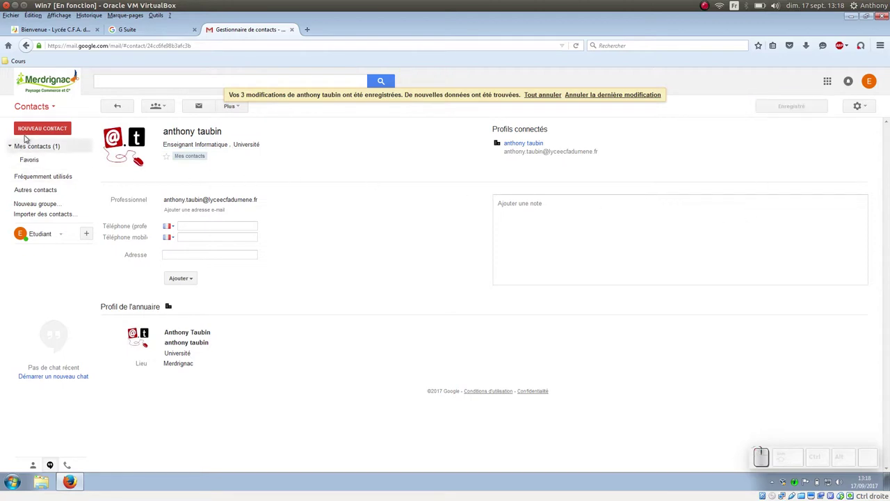
Return to the My Contacts list and show the Messagerie / Contacts / Liste de tâches menu.
{"action": "left_click", "coordinate": [38, 147]}
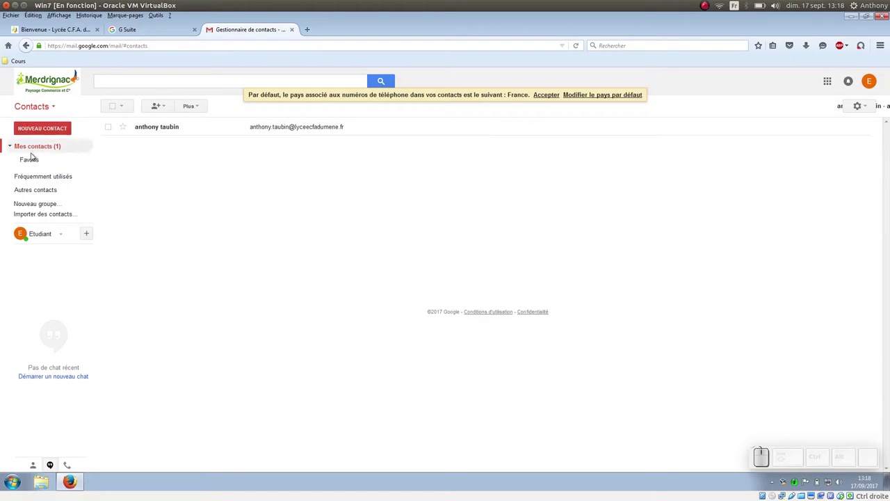
{"action": "left_click", "coordinate": [56, 107]}
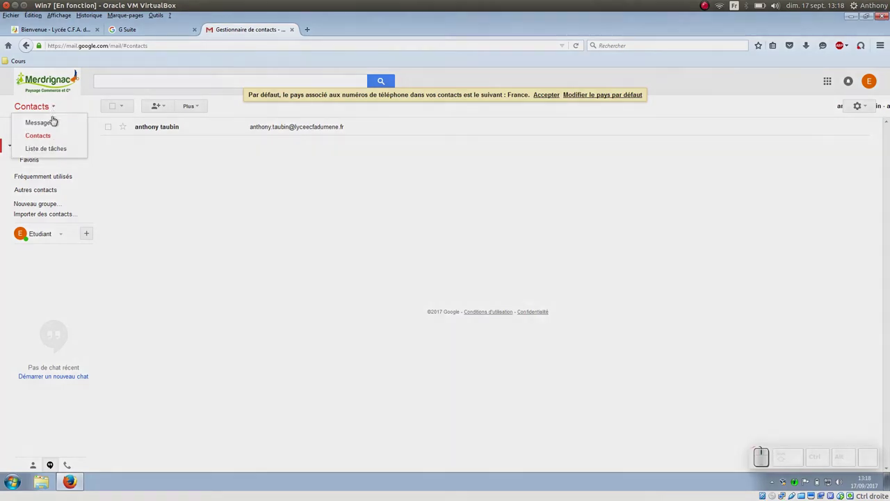